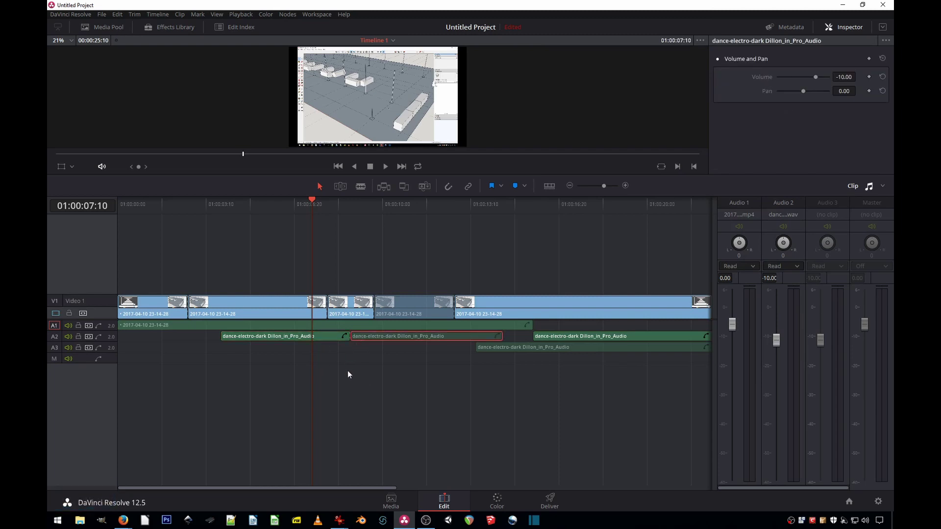
- Play the timeline past the disabled middle music clip on A2, then stop playback
key("space")
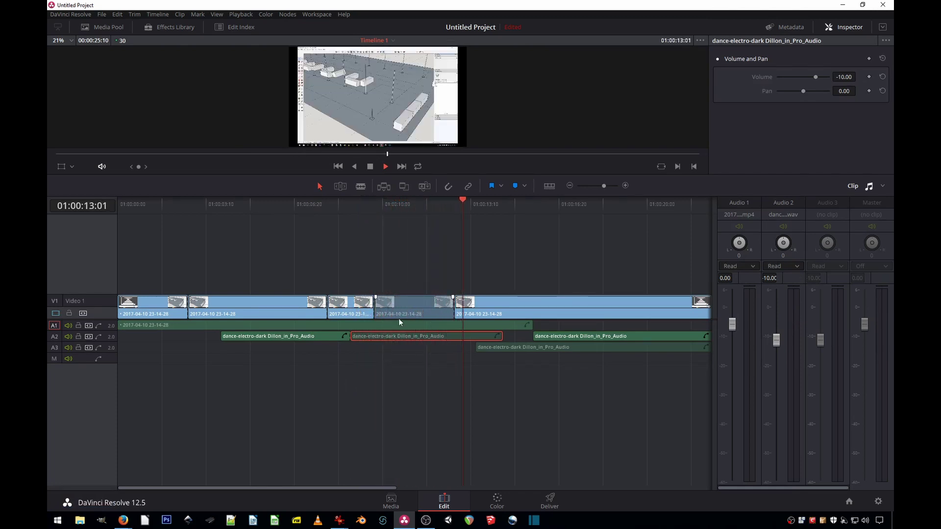
key("space")
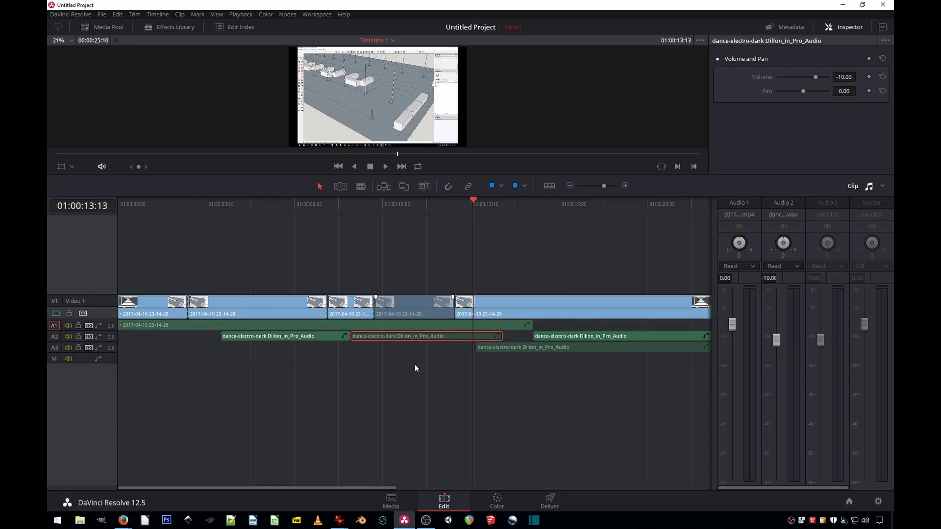
- Re-enable the disabled middle music clip on A2 from its context menu
right_click(445, 340)
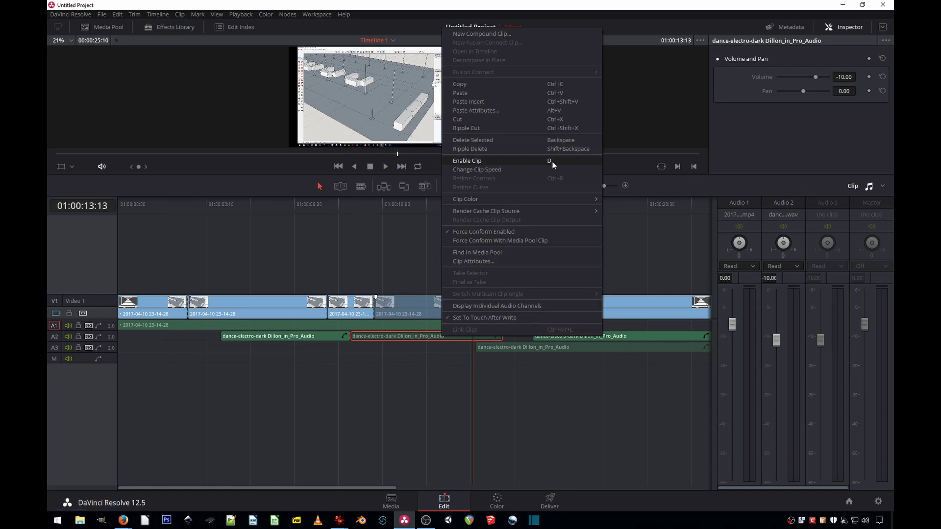
left_click(560, 166)
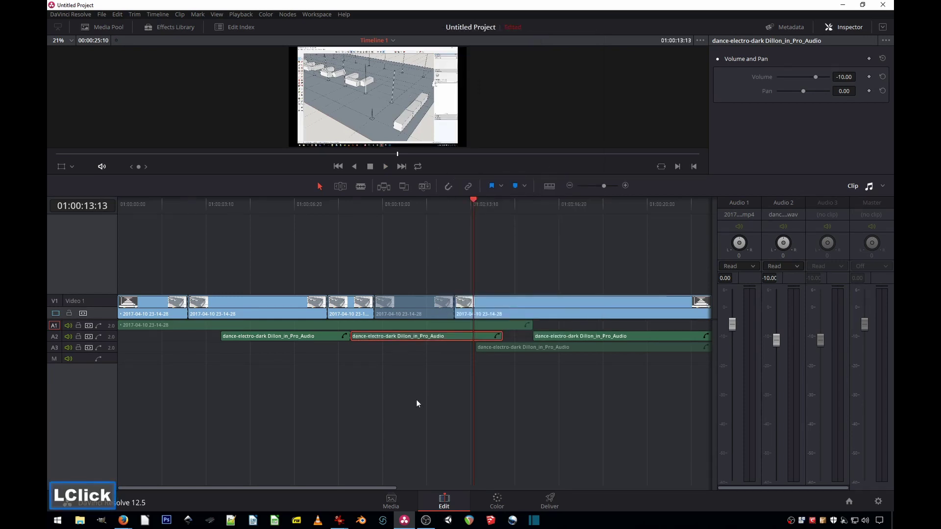
key("d")
- Disable the fourth video clip on V1 with D, leaving the viewer black, then deselect
left_click(406, 310)
key("d")
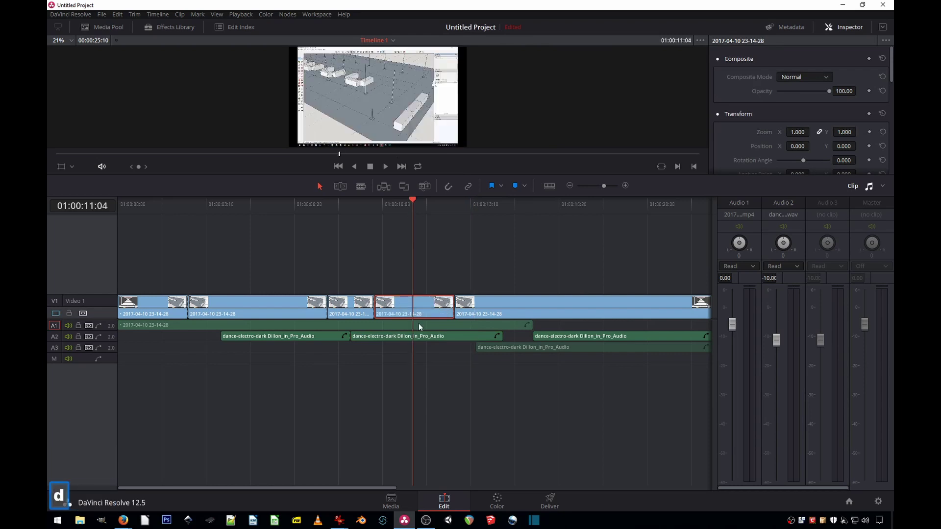
key("d")
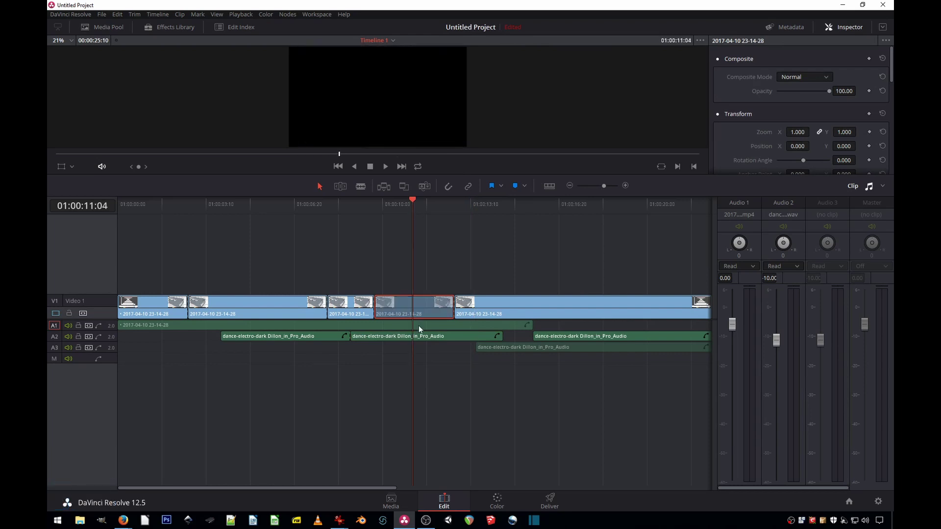
left_click(425, 364)
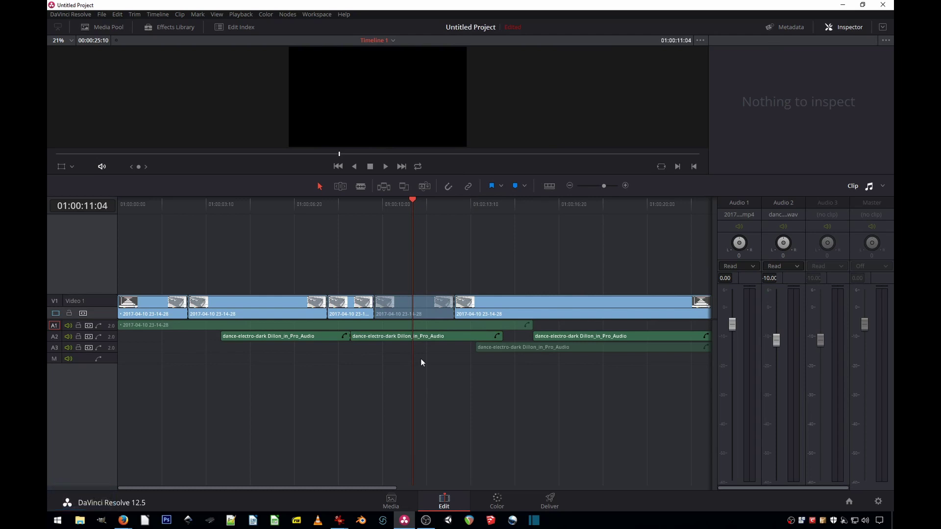
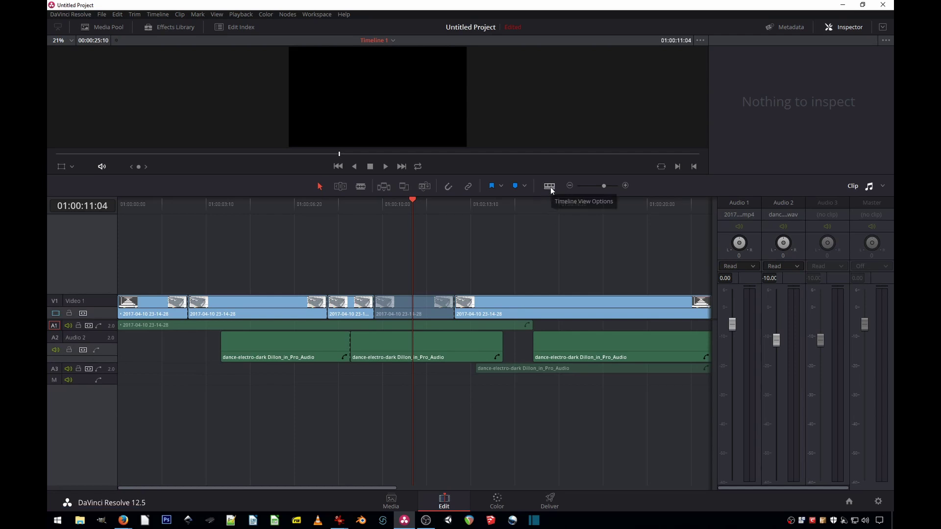
- Turn on Show Audio Waveforms in the Timeline View Options
left_click(556, 190)
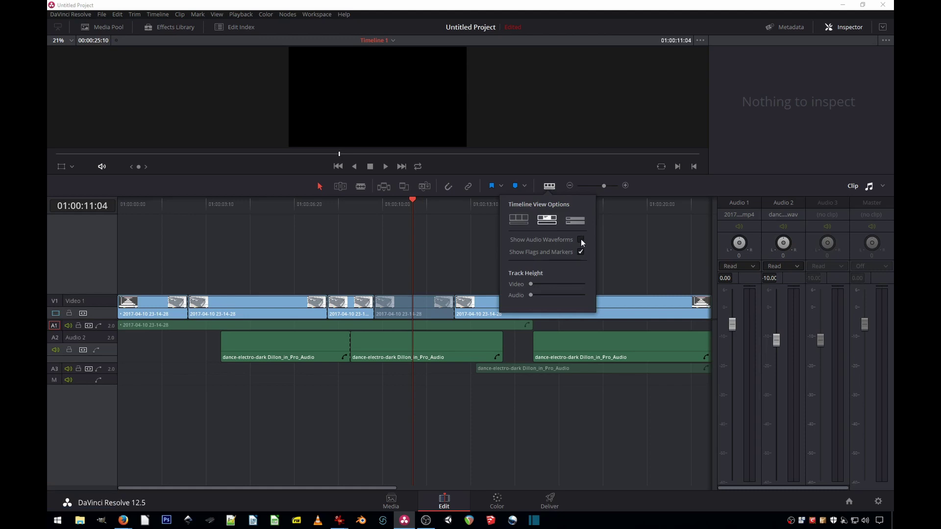
left_click(587, 243)
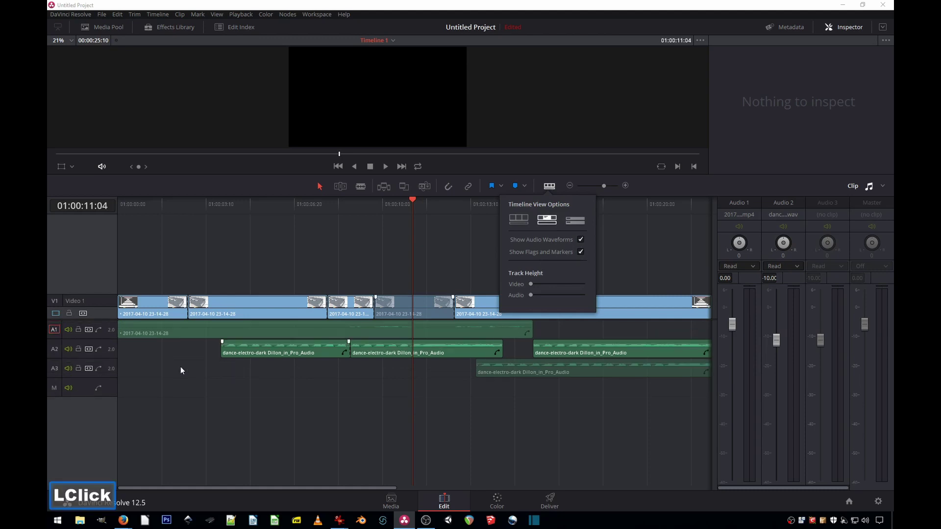
left_click(97, 355)
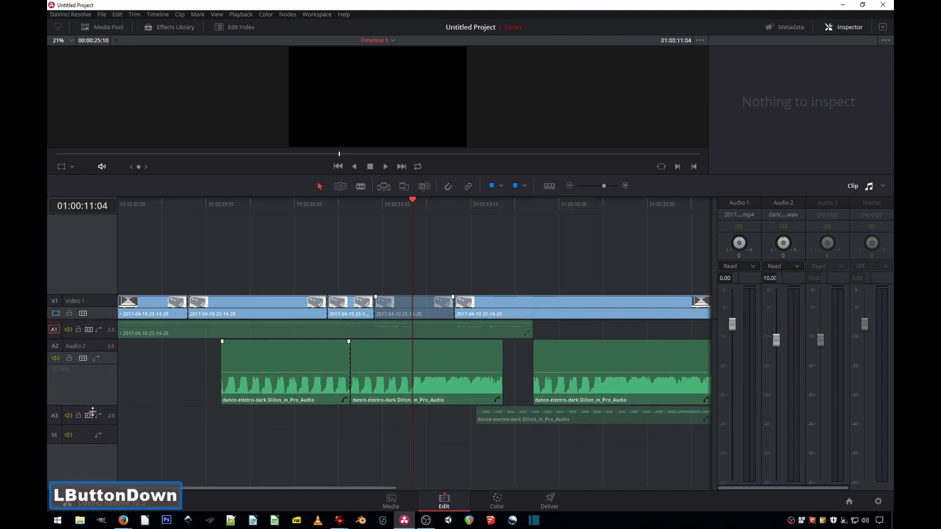
- Adjust the timeline zoom to inspect the waveforms on the music clips
left_click(627, 187)
double_click(627, 188)
left_click(627, 187)
left_click(405, 202)
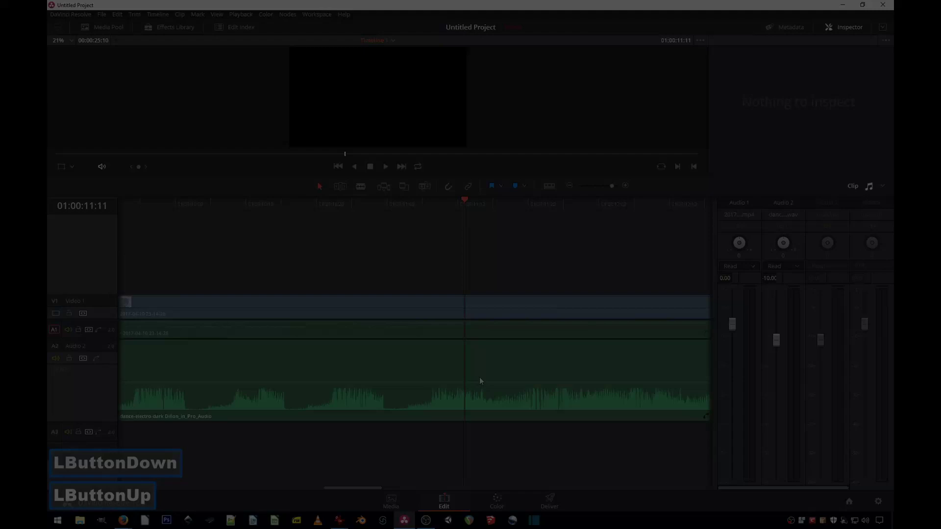
key("ctrl+-")
key("ctrl+-")
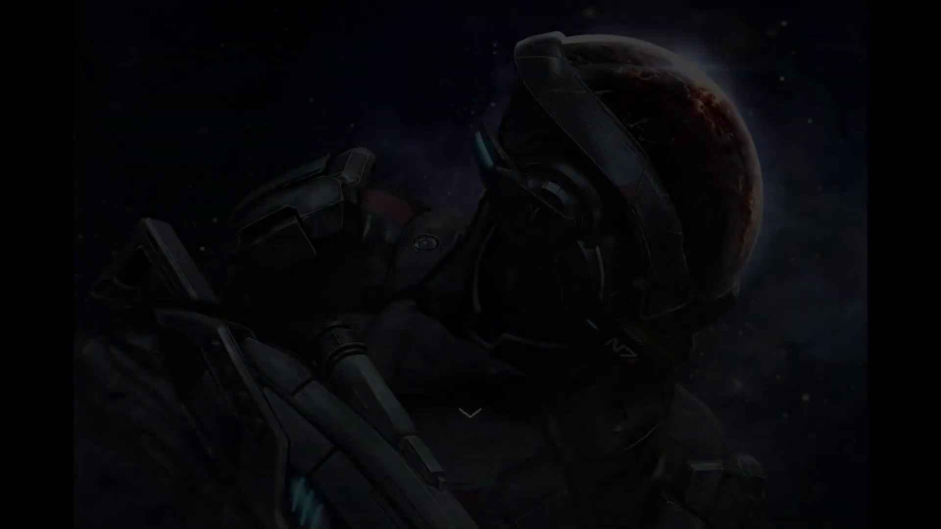